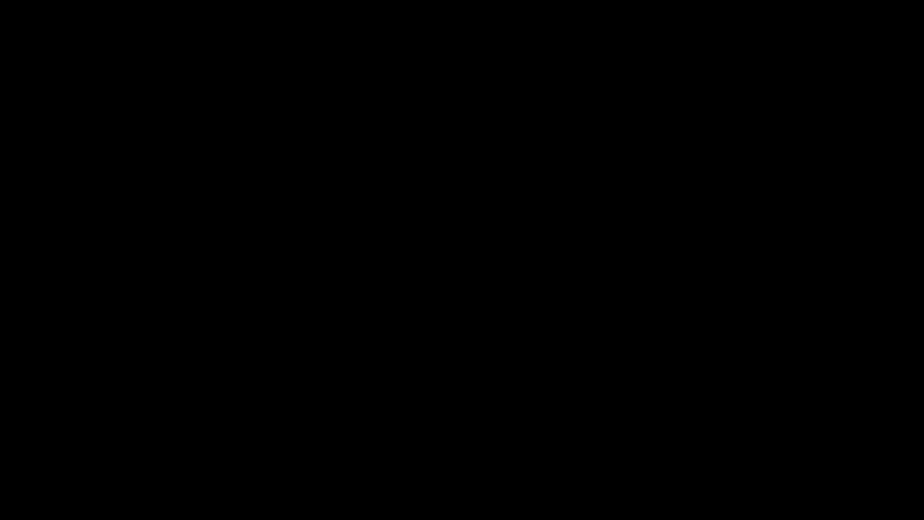
Step: Add new audio tracks below the Dude Talking track
key(F9)
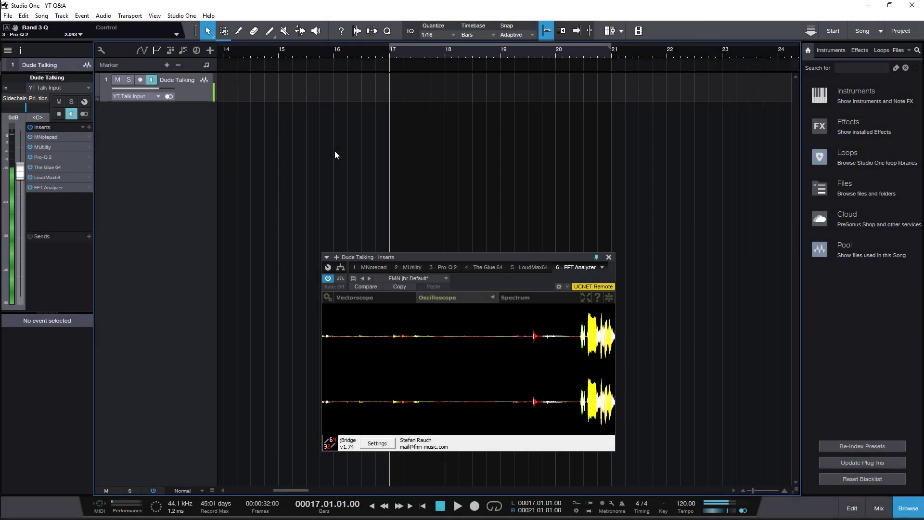
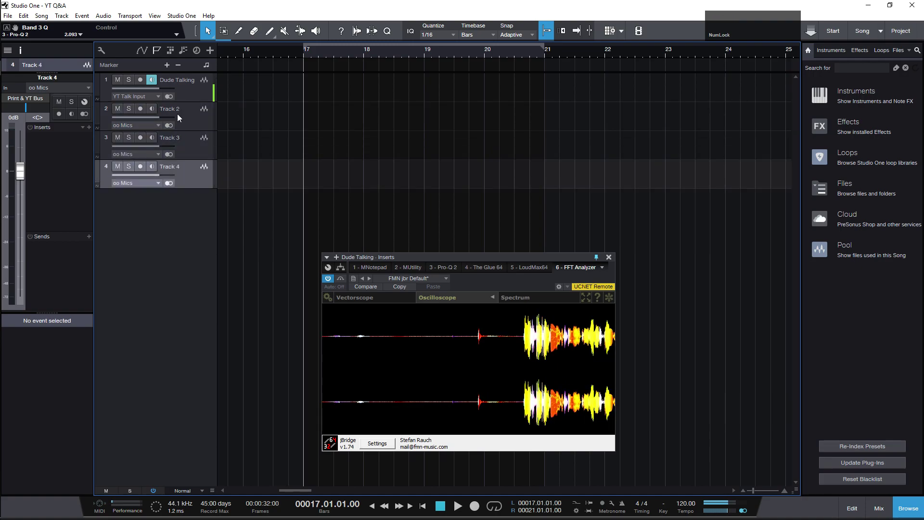
Step: Name the three new tracks 88,2, 44,1 and 48
click(171, 112)
key(8)
text(88)
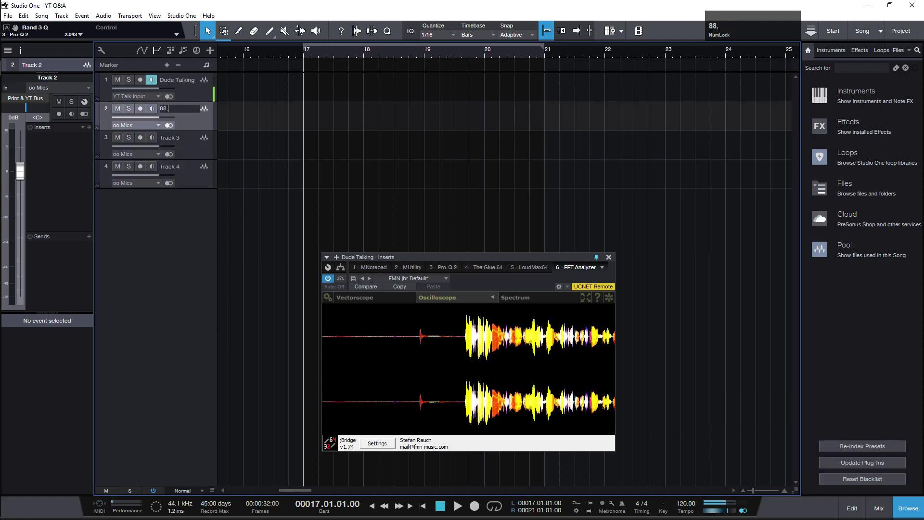
text(,2)
key(Tab)
key(4)
text(44,1)
key(Tab)
text(48)
key(Return)
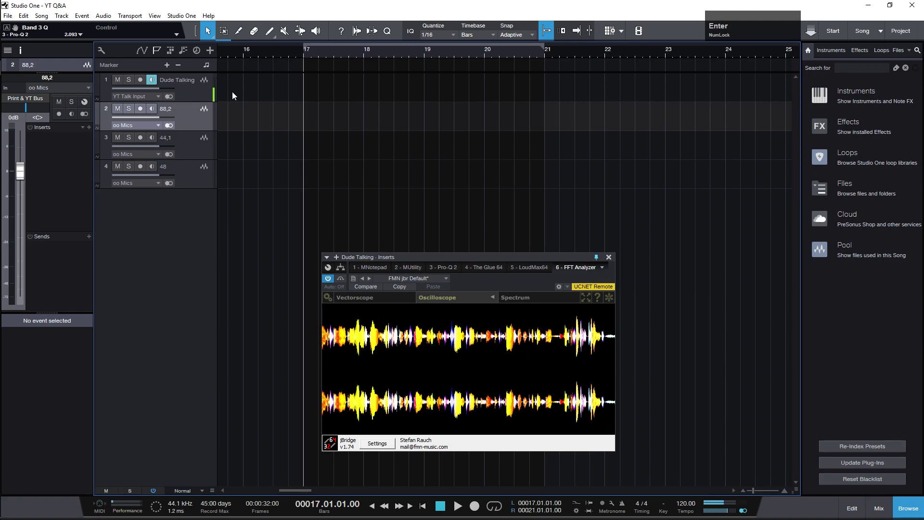
key(Return)
Step: Record a short event on track 88,2 at bar 17 and select it for trimming
click(146, 115)
key(KP_Multiply)
scroll(up, 3)
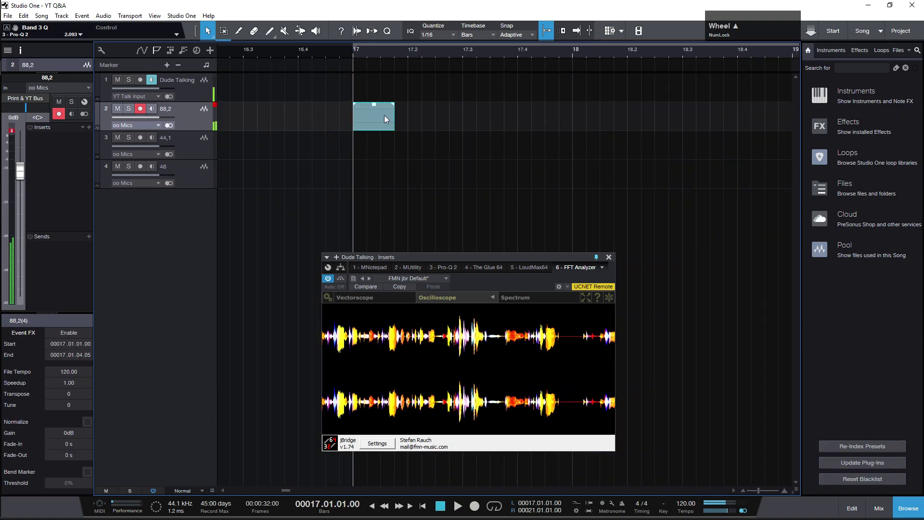
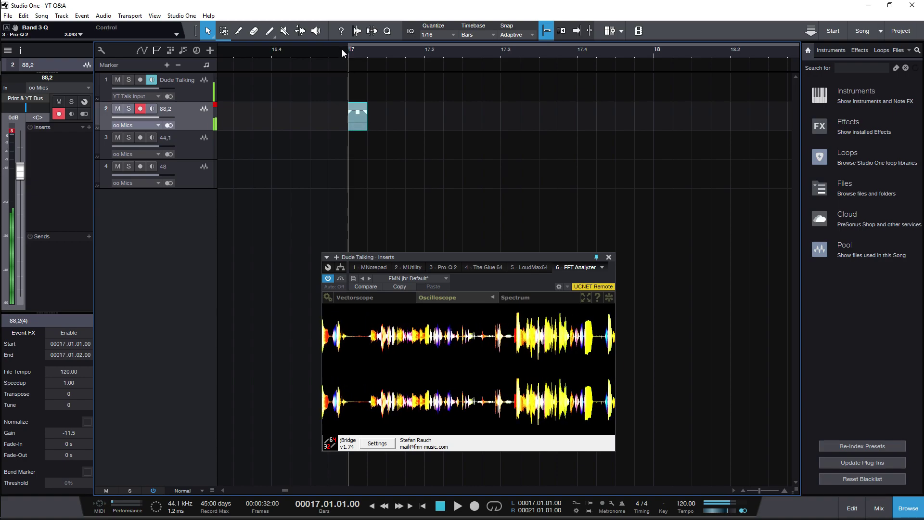
click(356, 130)
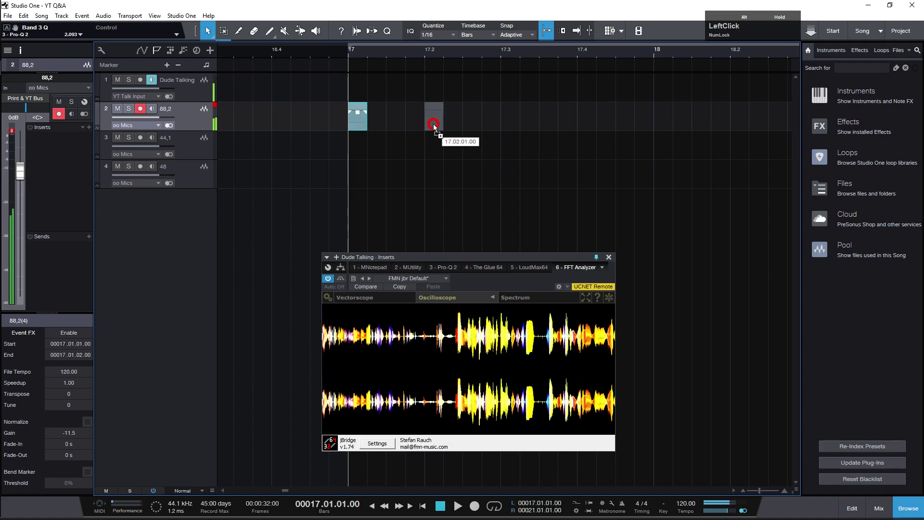
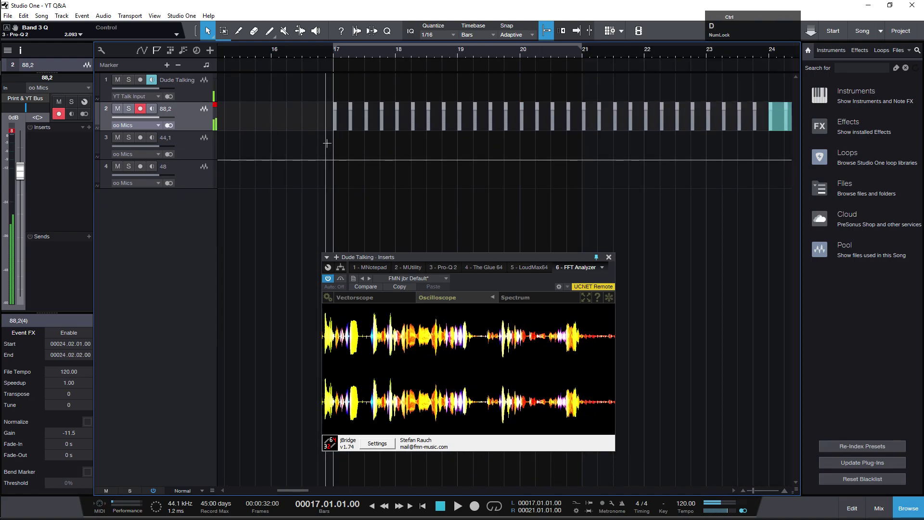
Step: Place a copy of the short event on track 44,1 at bar 17
click(146, 108)
scroll(up, 3)
scroll(up, 3)
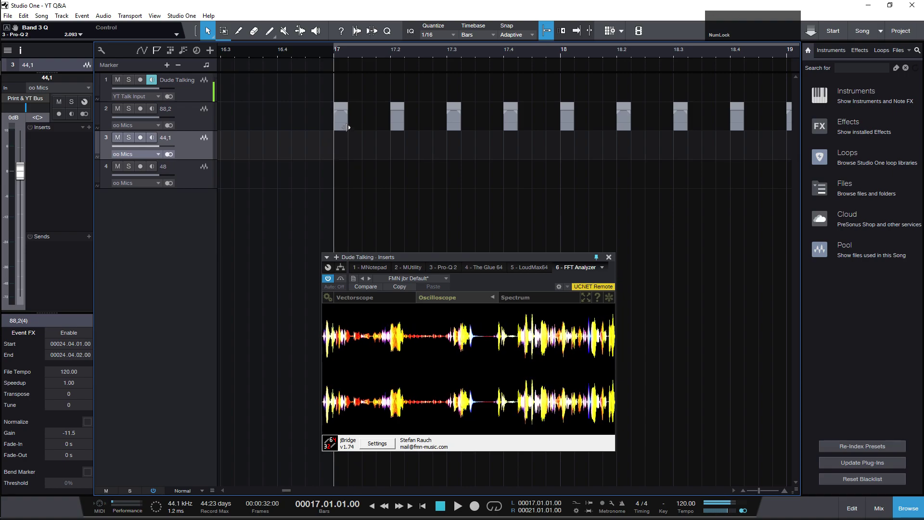
click(359, 28)
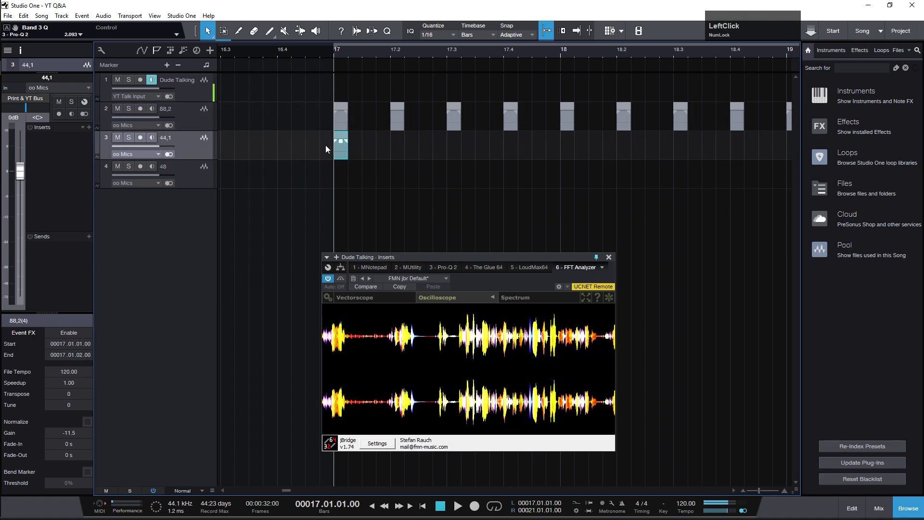
scroll(up, 3)
scroll(down, 3)
scroll(down, 3)
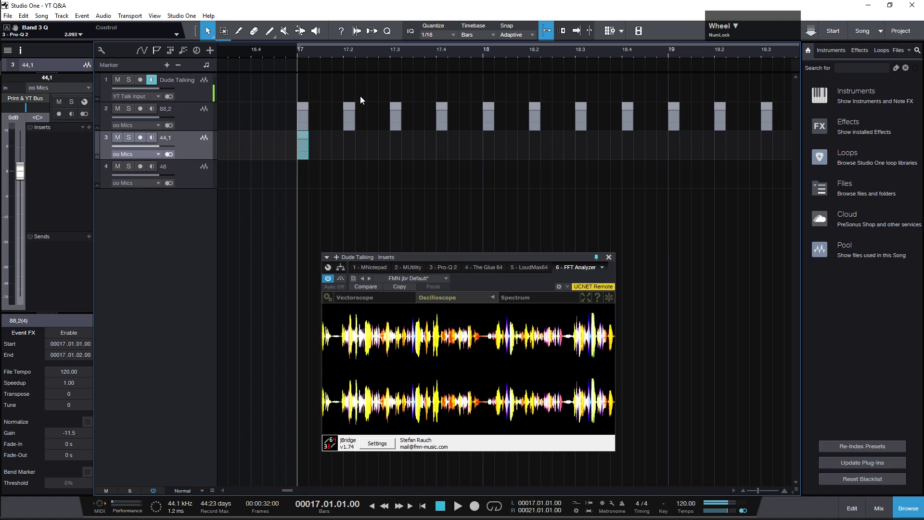
scroll(down, 3)
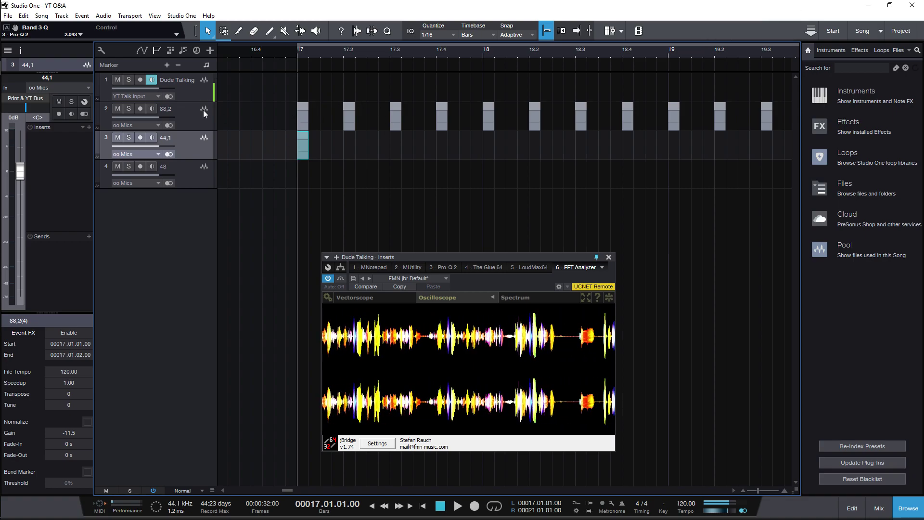
key(alt+Num_Lock)
click(303, 152)
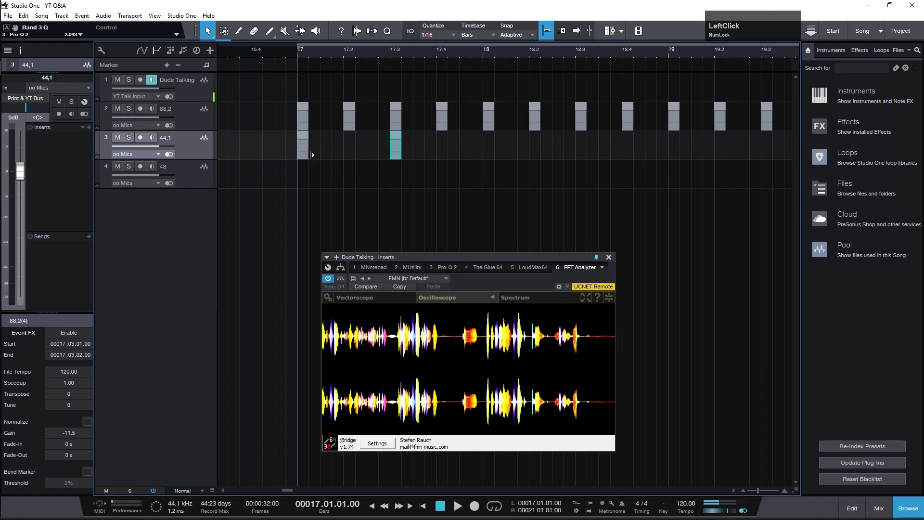
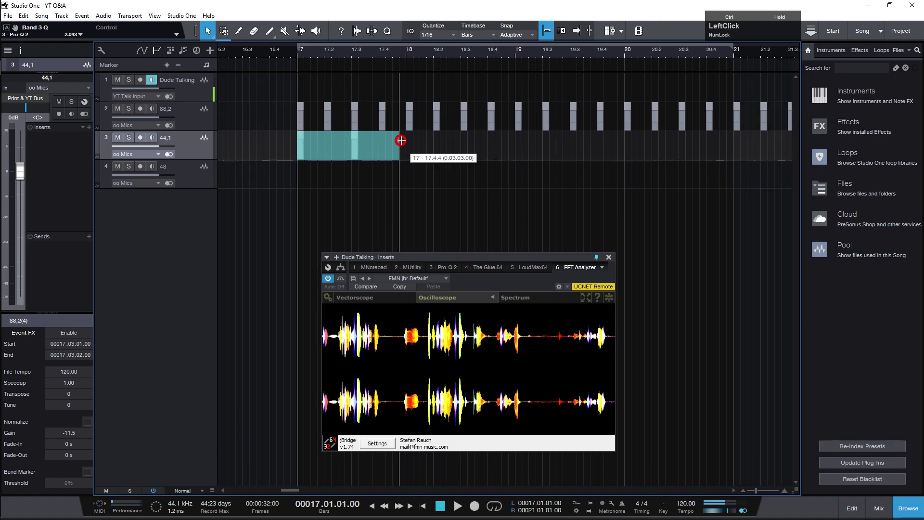
Step: Duplicate the 44,1 event into a row of repeats matching track 88,2
key(ctrl+d)
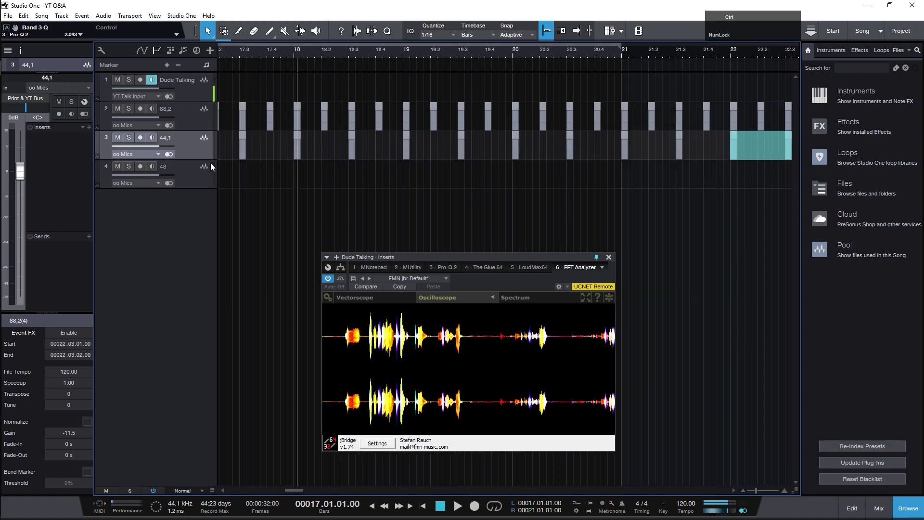
key(d)
scroll(down, 3)
scroll(down, 3)
key(ctrl+d)
scroll(down, 3)
scroll(up, 3)
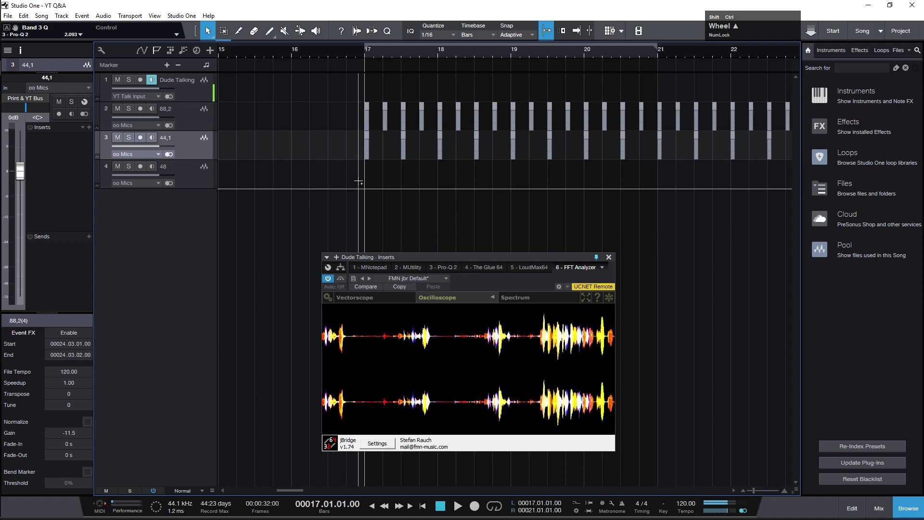
scroll(up, 3)
click(197, 121)
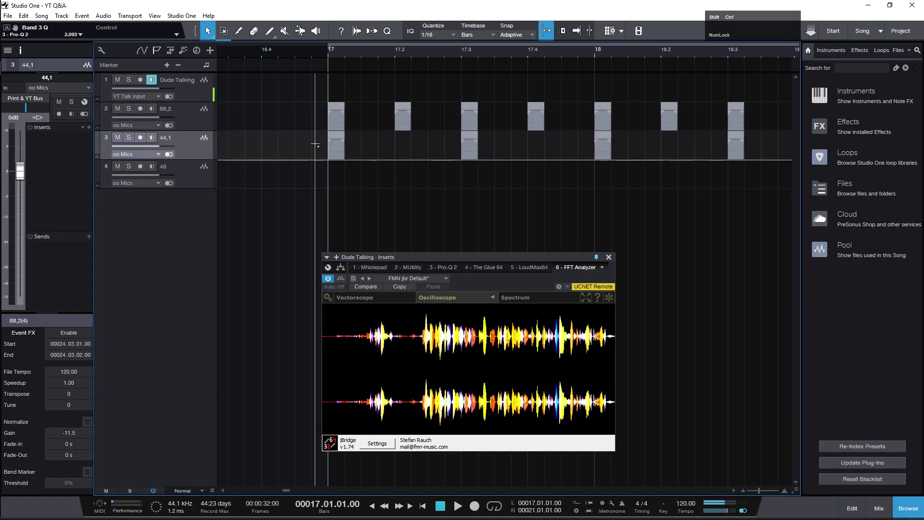
scroll(down, 3)
scroll(down, 3)
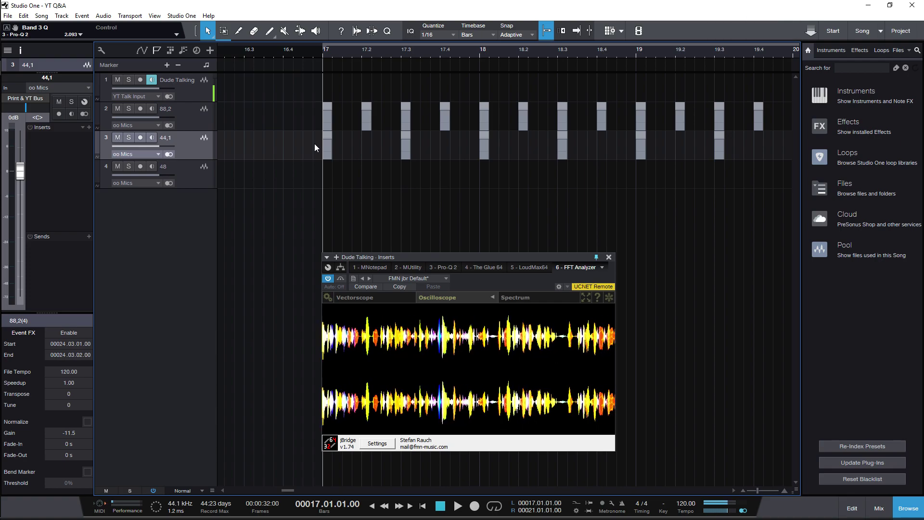
scroll(up, 3)
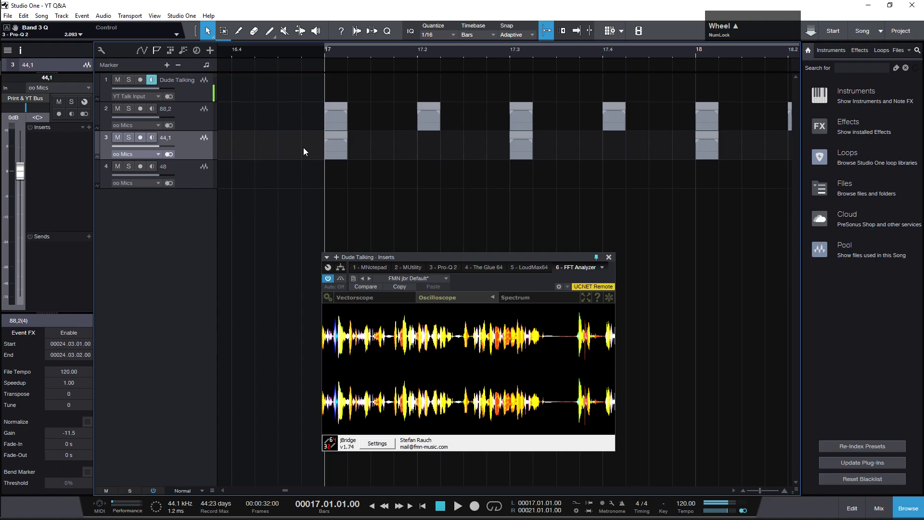
click(200, 171)
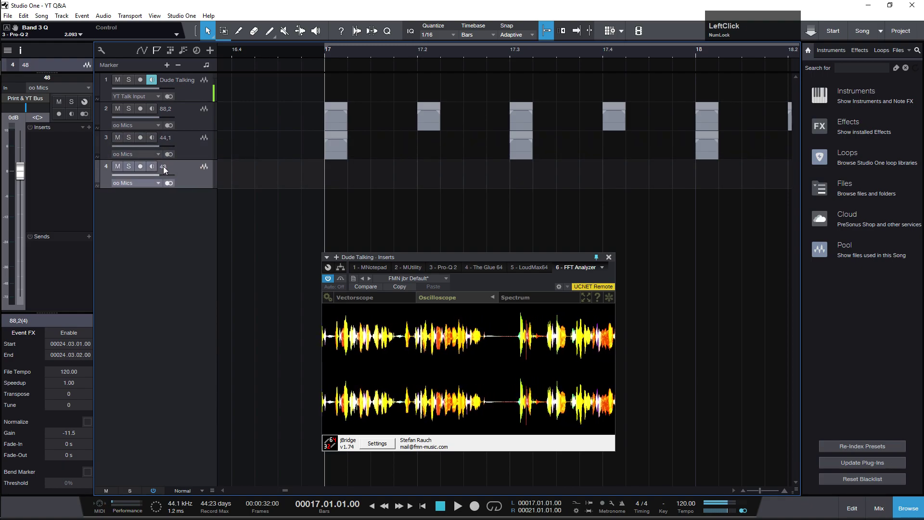
click(199, 116)
scroll(down, 3)
scroll(up, 3)
scroll(up, 3)
click(293, 121)
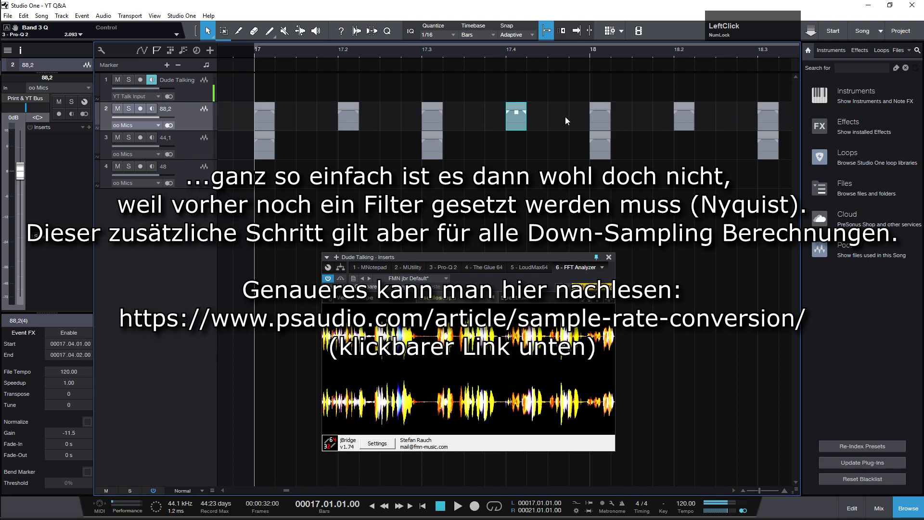
scroll(down, 3)
click(204, 173)
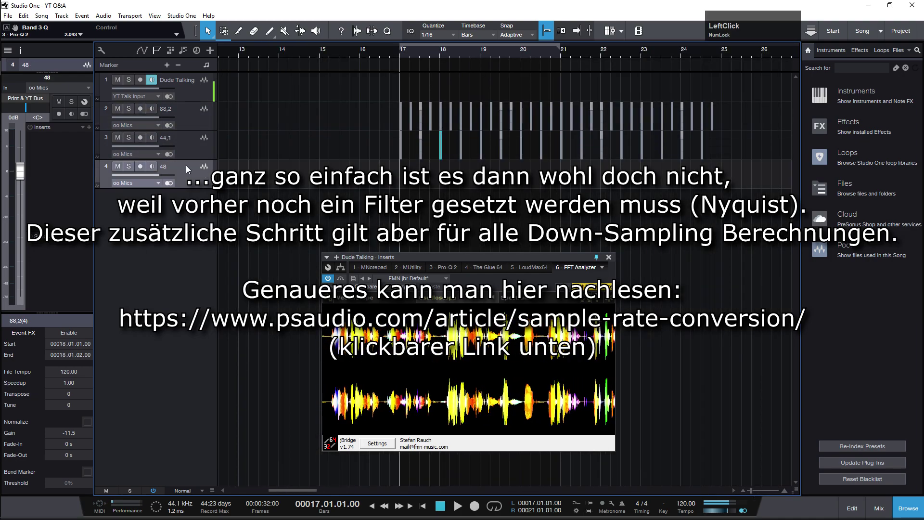
scroll(up, 3)
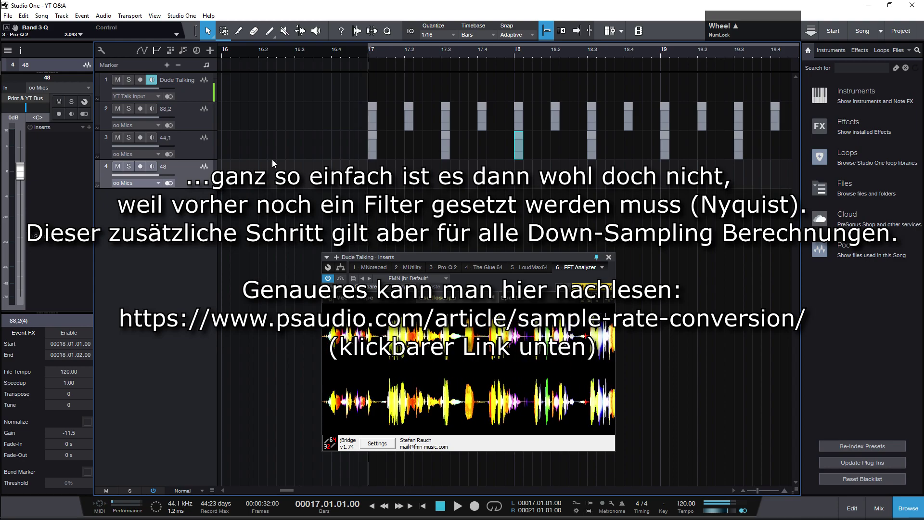
scroll(up, 3)
click(233, 132)
click(5, 4)
text(calc)
click(112, 53)
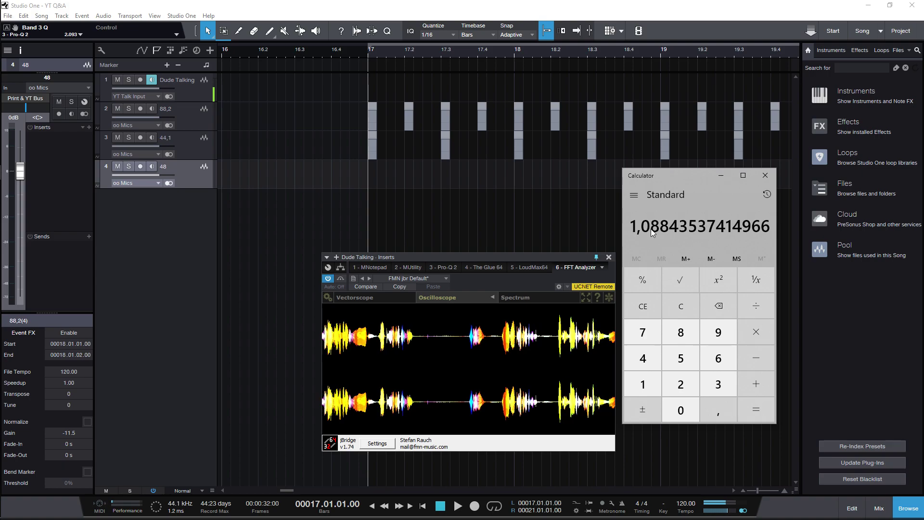
click(506, 211)
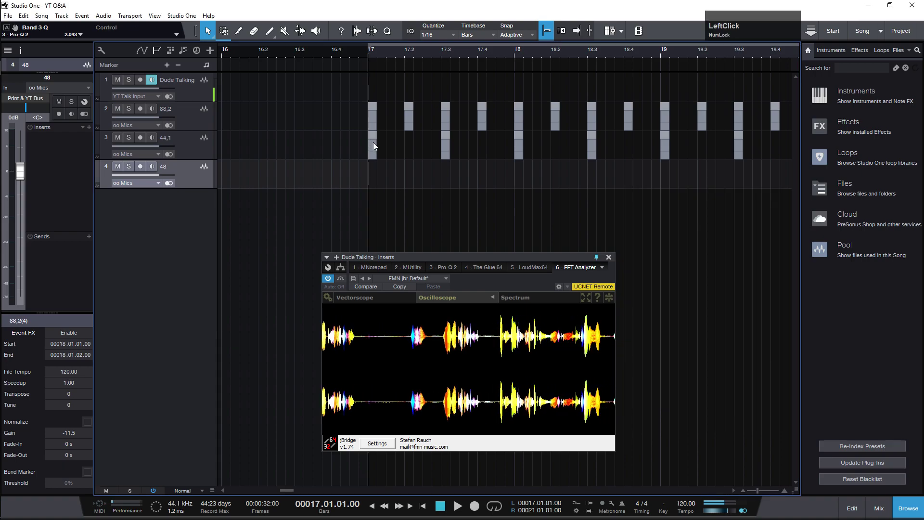
Step: Give track 48 its first event starting at bar 17
click(375, 150)
scroll(up, 3)
click(343, 182)
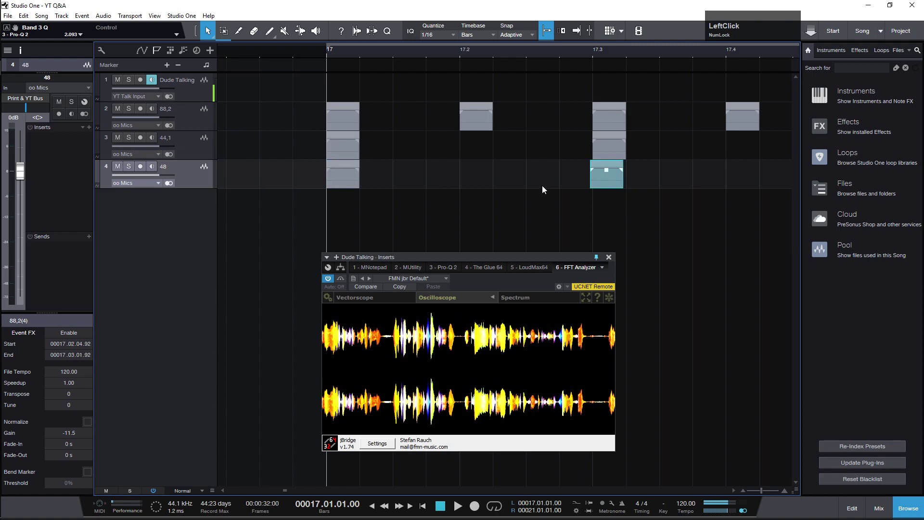
Step: Mark the half-bar range from bar 17 to 17.3 on track 48 with the Range tool
key(j)
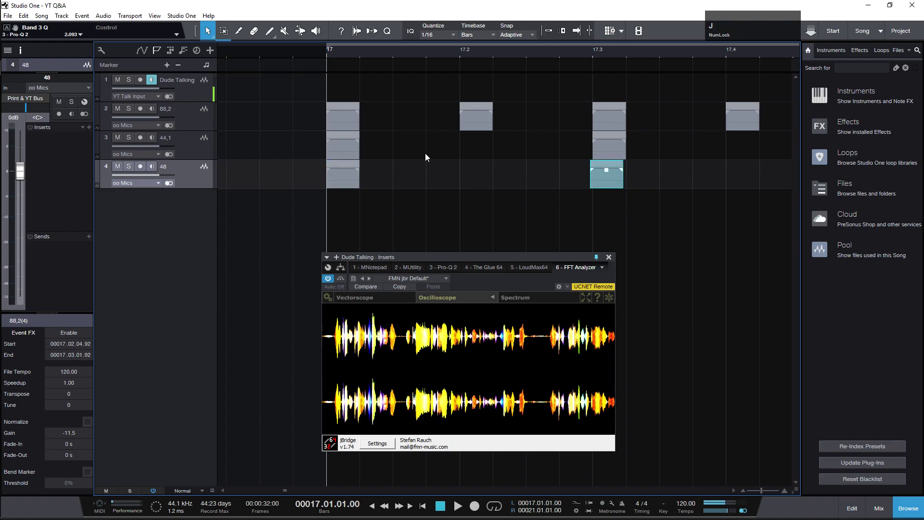
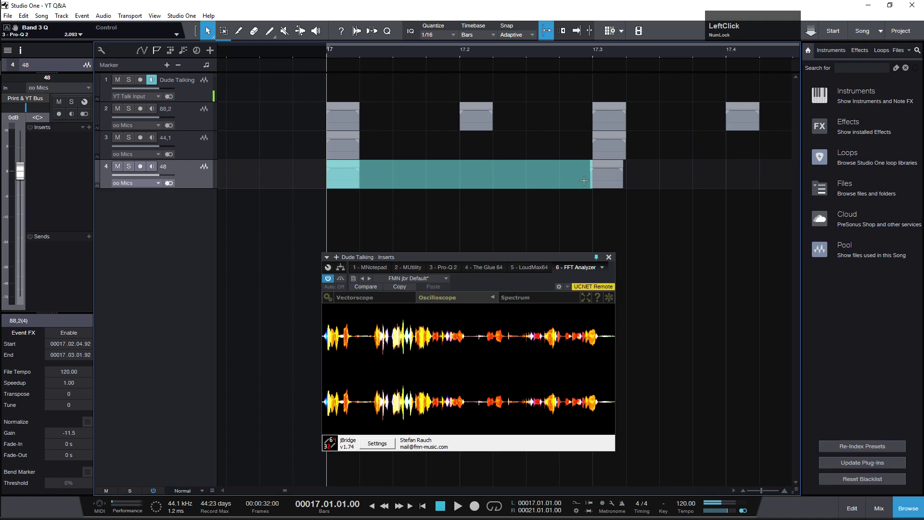
click(358, 27)
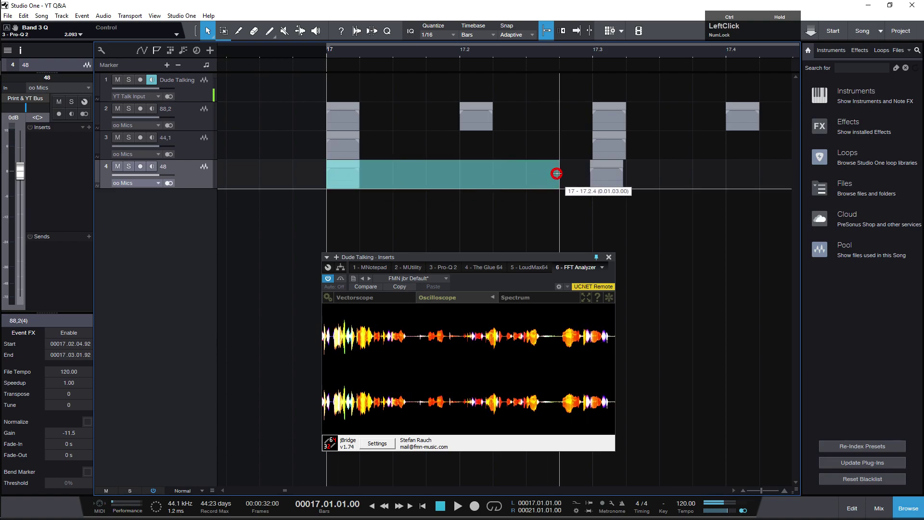
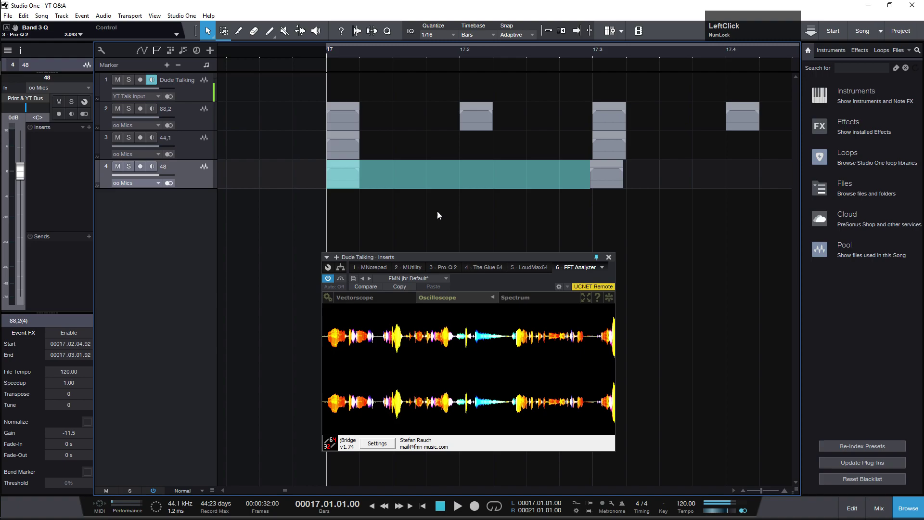
scroll(down, 3)
scroll(down, 3)
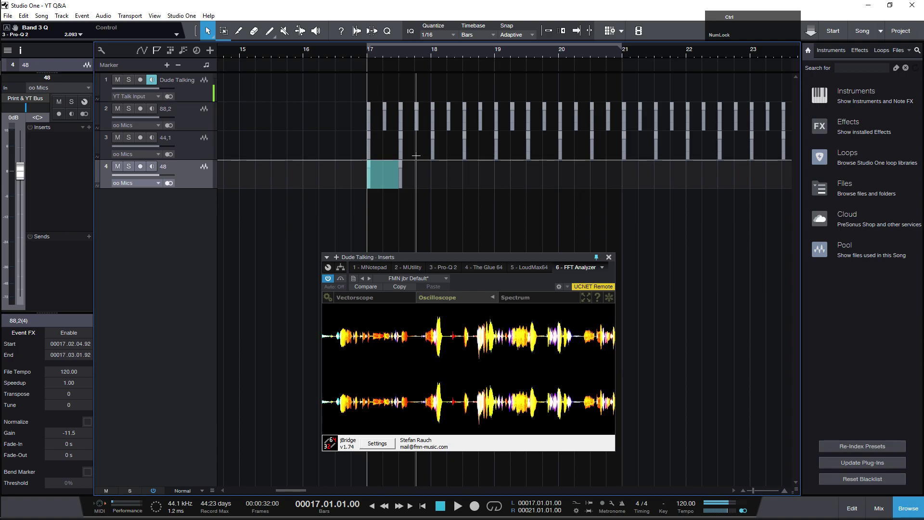
Step: Duplicate the half-bar pattern along track 48 into a row of events past bar 23
key(ctrl+d)
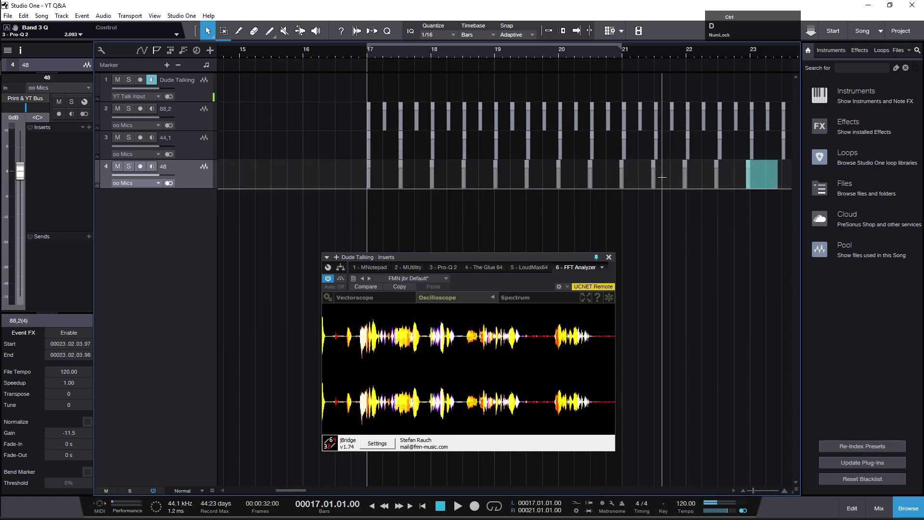
scroll(down, 3)
key(ctrl+d)
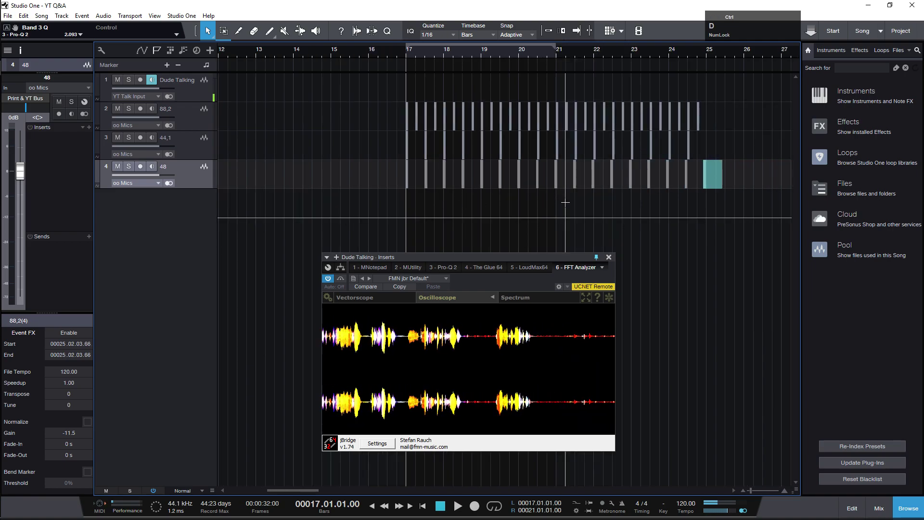
scroll(up, 3)
scroll(up, 3)
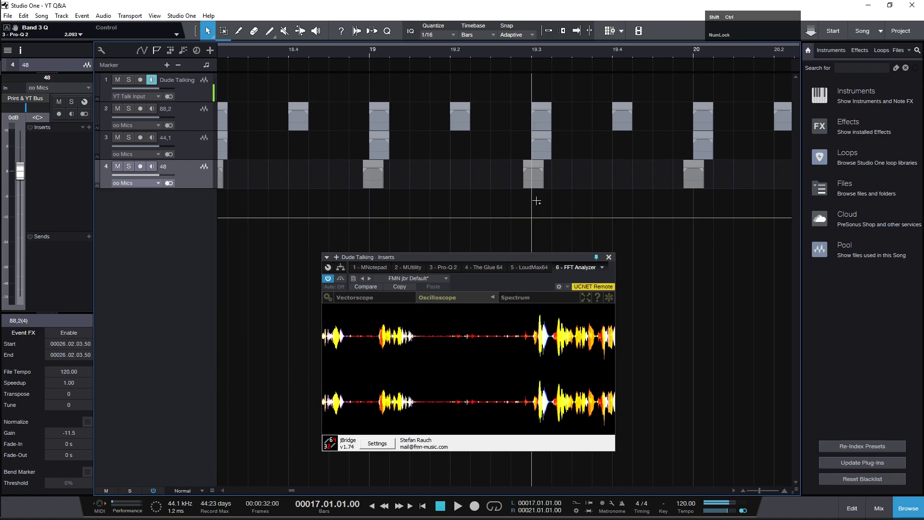
scroll(down, 3)
scroll(up, 3)
Step: Set the 44,1 event at beat 19.3 to -9.5 dB gain in the Inspector
click(339, 152)
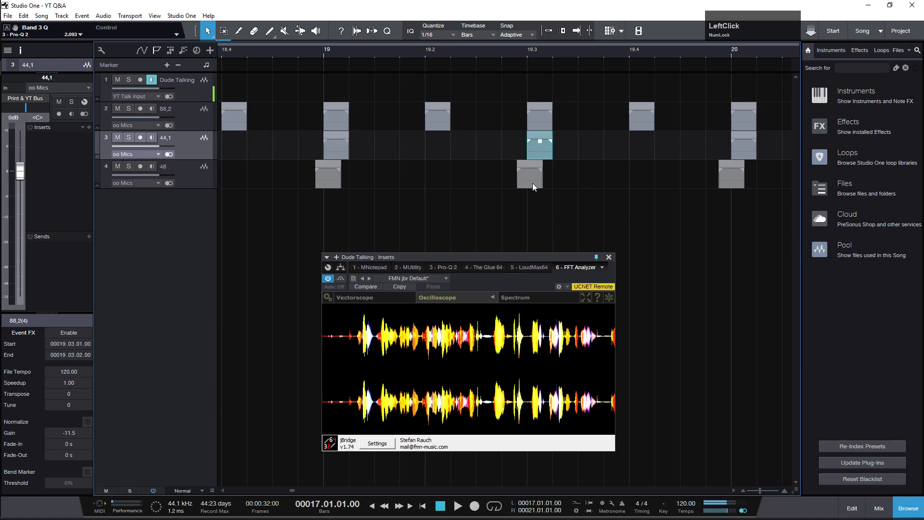
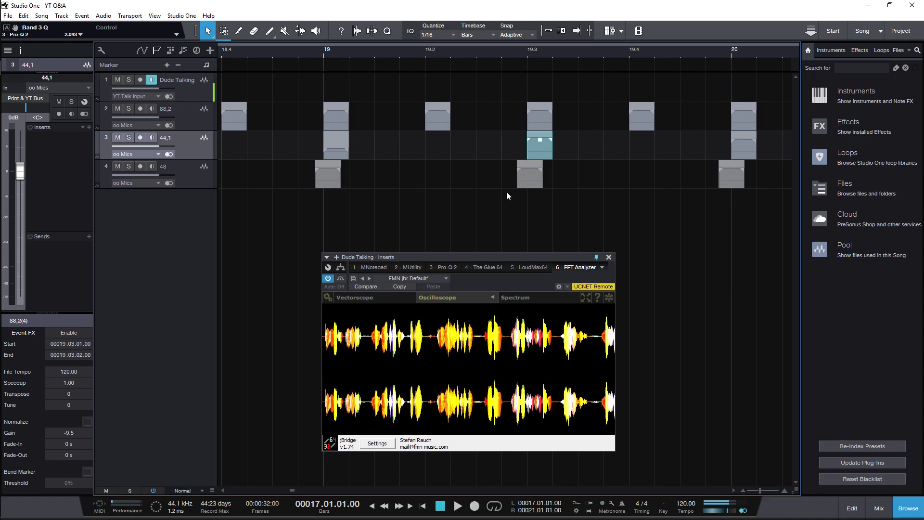
scroll(down, 3)
scroll(up, 3)
scroll(down, 3)
scroll(down, 3)
scroll(up, 3)
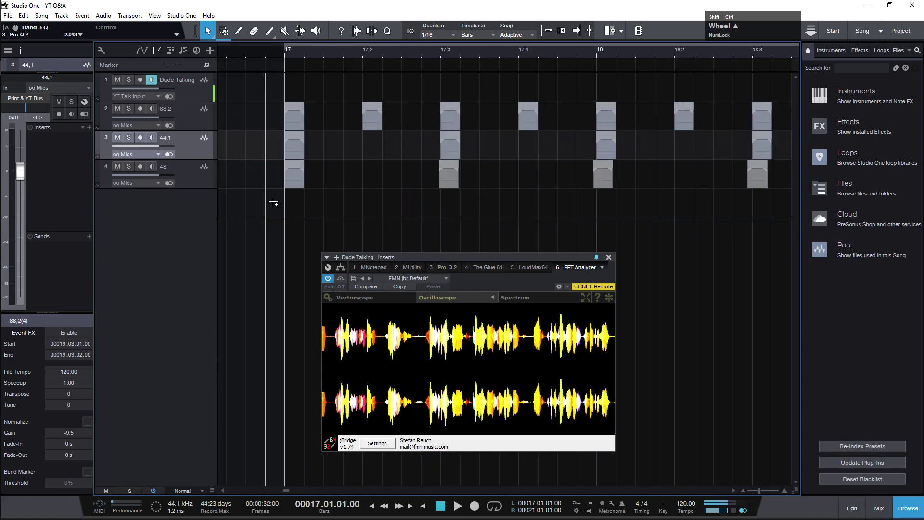
scroll(up, 3)
scroll(up, 3)
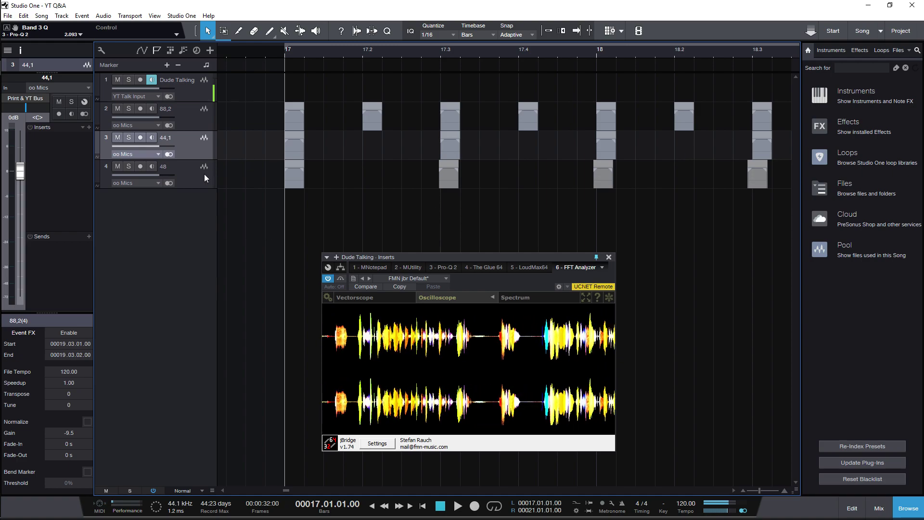
Step: Compare a track 48 event's gain, then return to the 44,1 event's settings
click(196, 176)
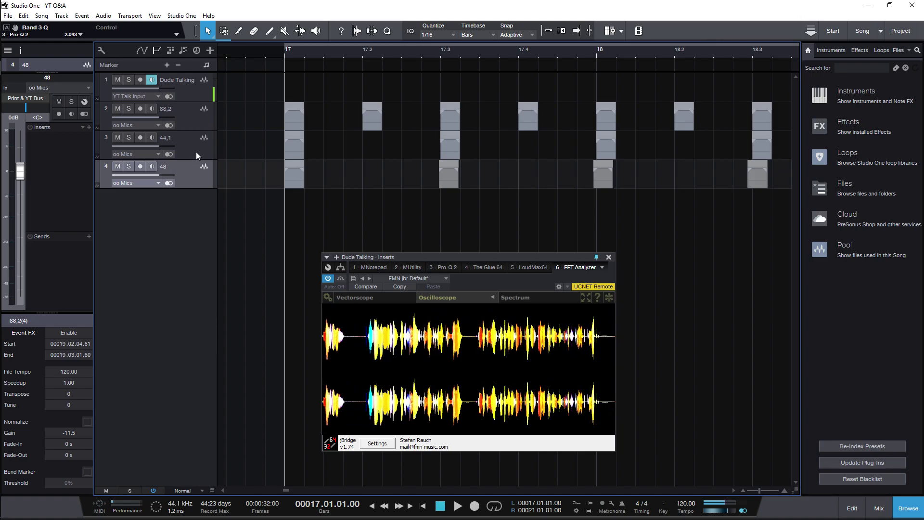
click(195, 150)
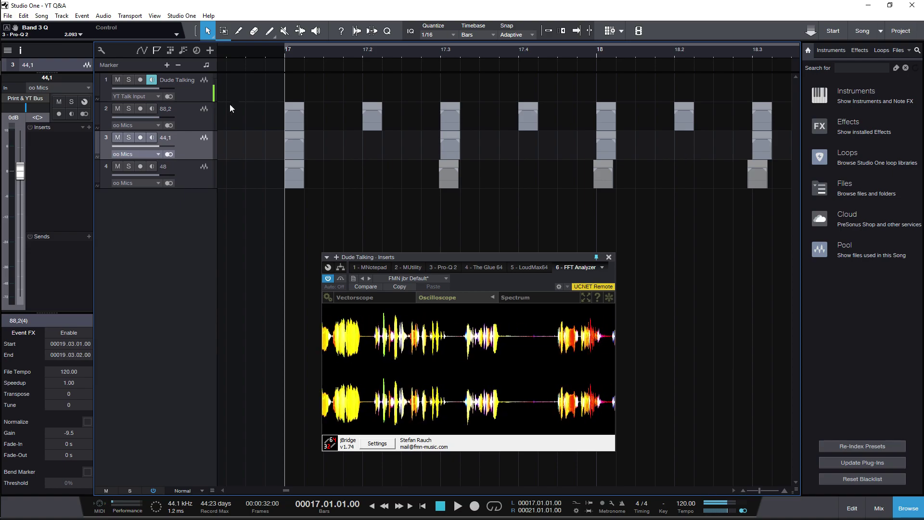
click(193, 126)
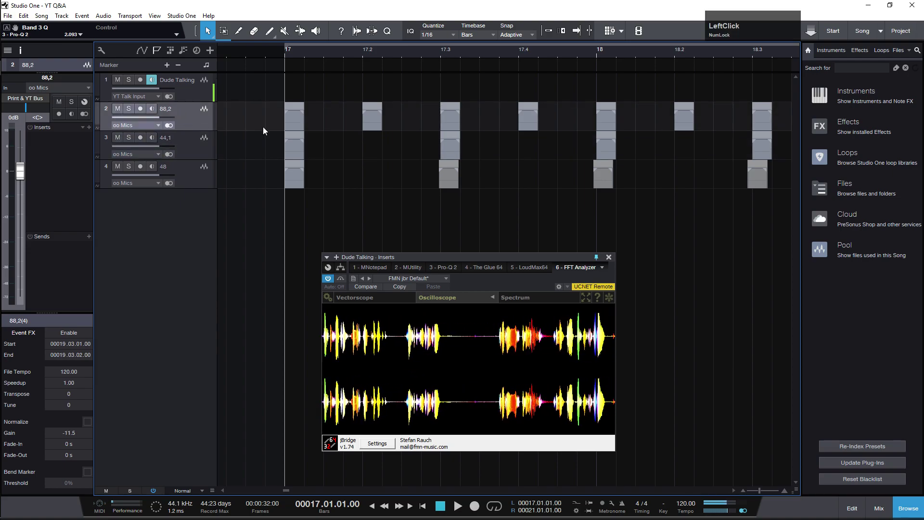
scroll(down, 3)
click(250, 122)
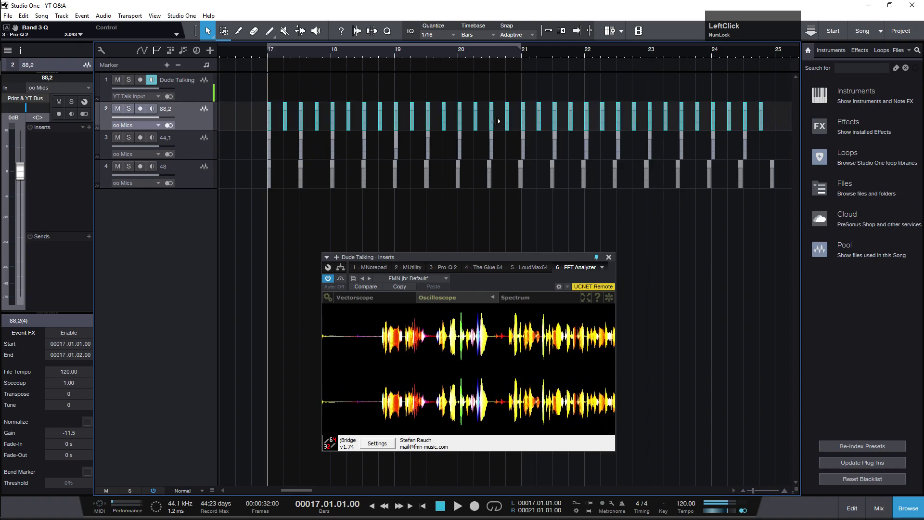
scroll(up, 3)
key(F9)
scroll(up, 3)
key(F9)
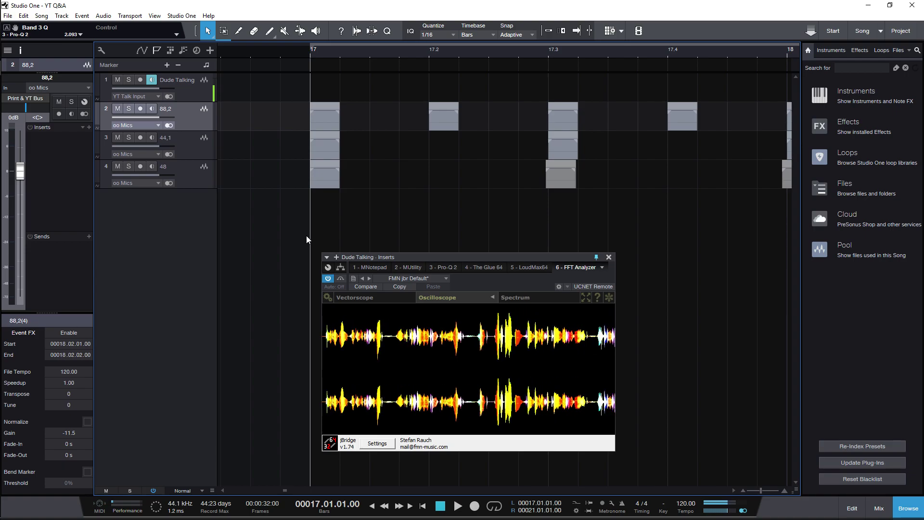
click(309, 240)
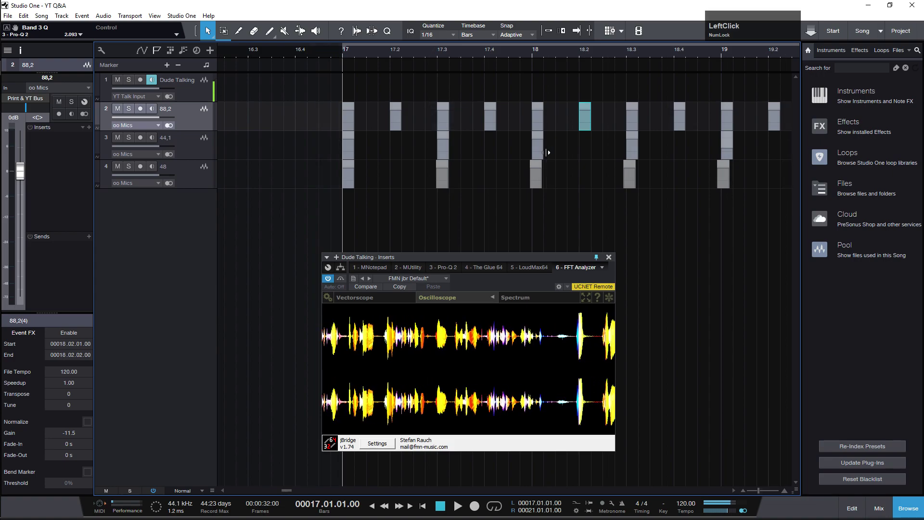